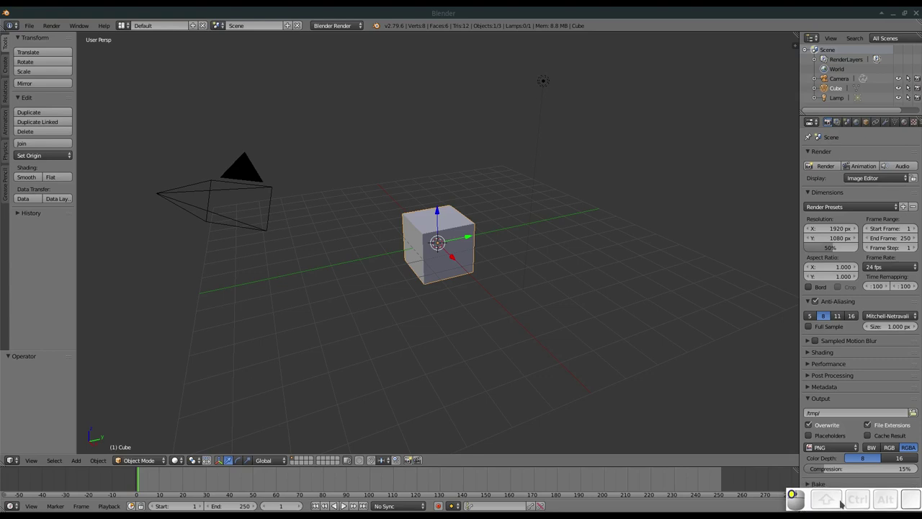
- Switch to the Compositing layout with the node editor showing the cube's material nodes
left_click(844, 495)
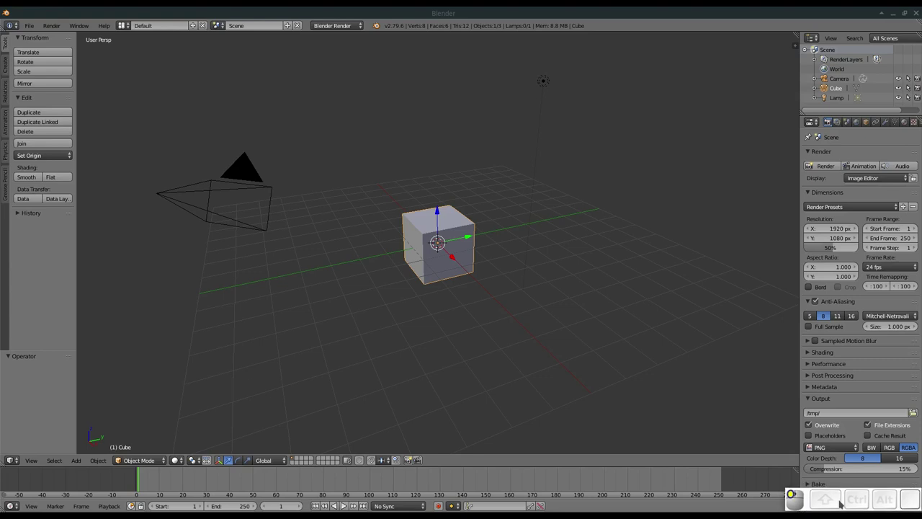
middle_click(598, 298)
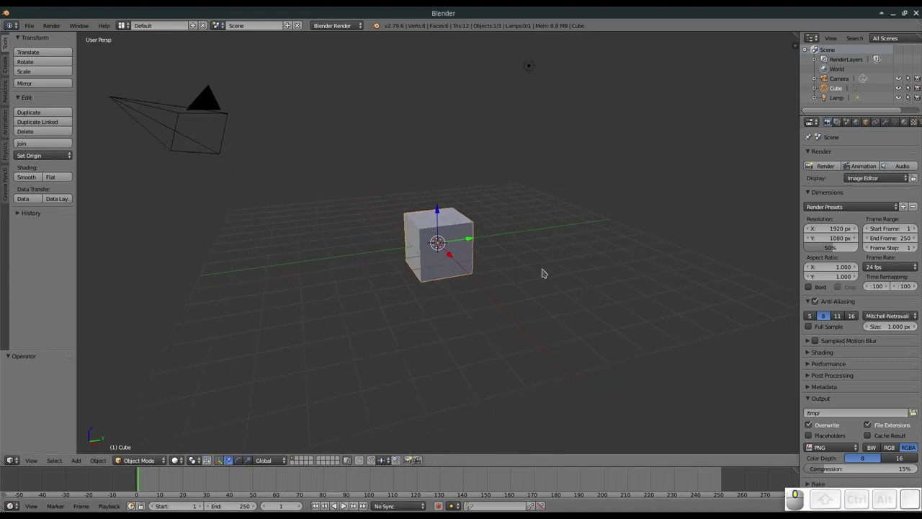
left_click_drag(464, 231, 326, 356)
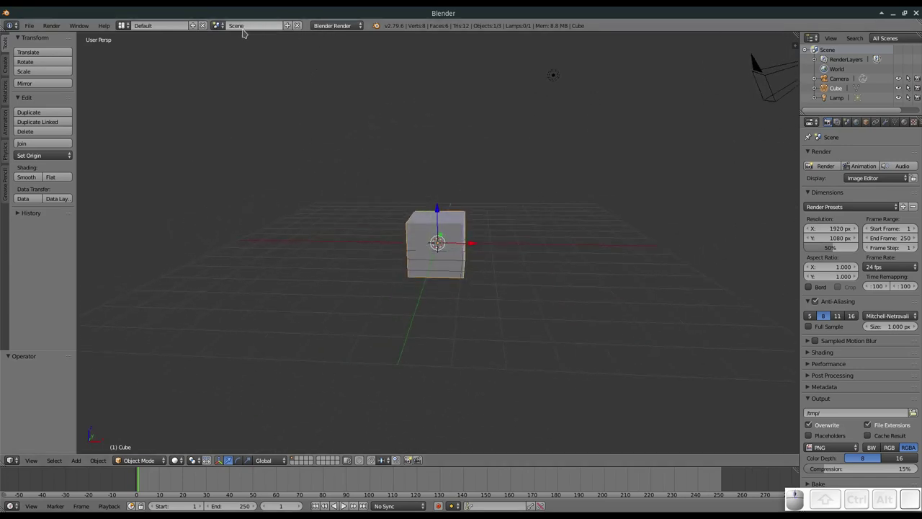
left_click(126, 27)
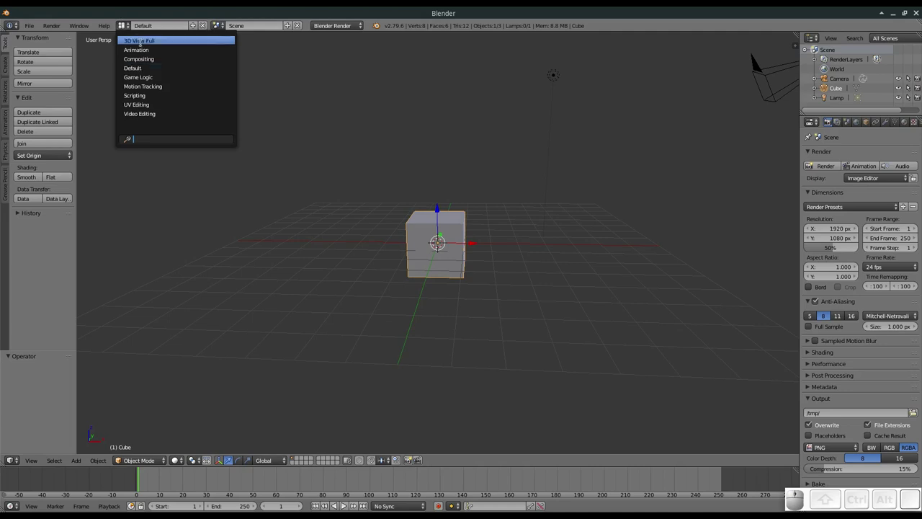
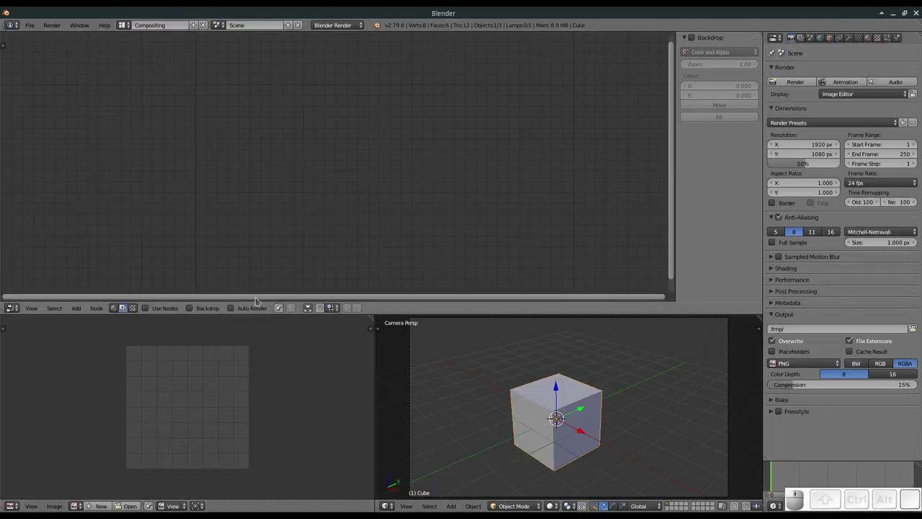
left_click(121, 313)
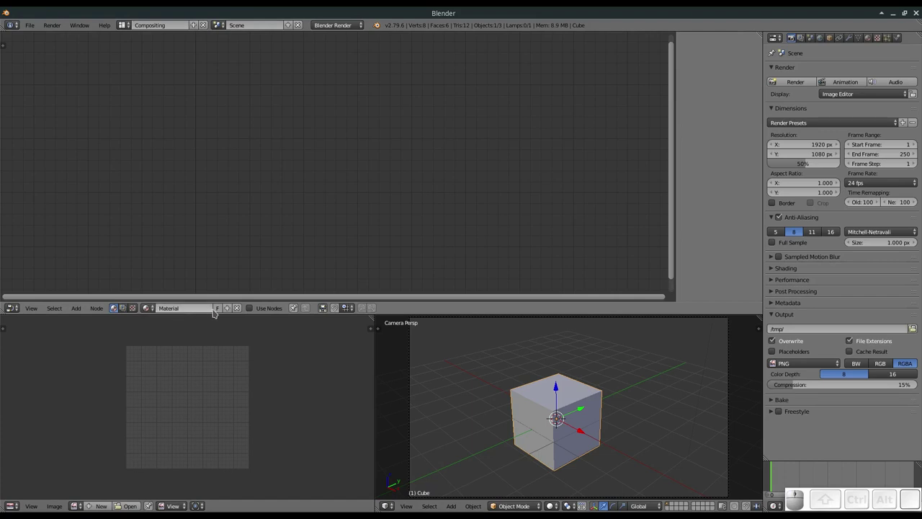
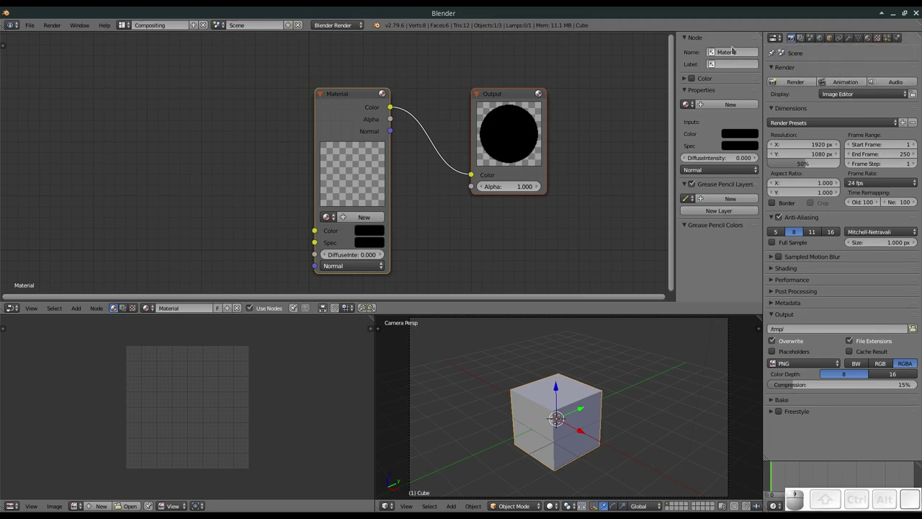
- Set the render engine to Cycles and create a new node material with Diffuse BSDF for the cube
left_click(340, 31)
left_click(334, 61)
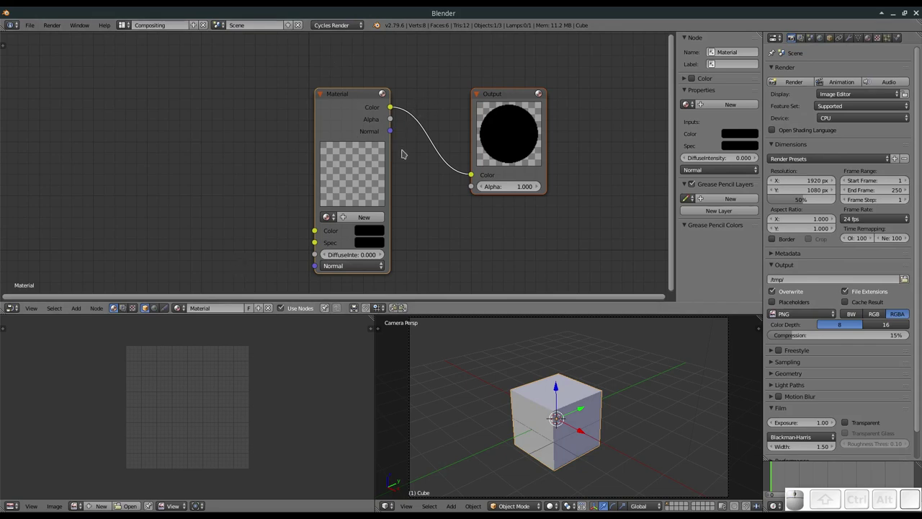
left_click(273, 317)
left_click(212, 317)
middle_click(385, 115)
scroll("down", 3)
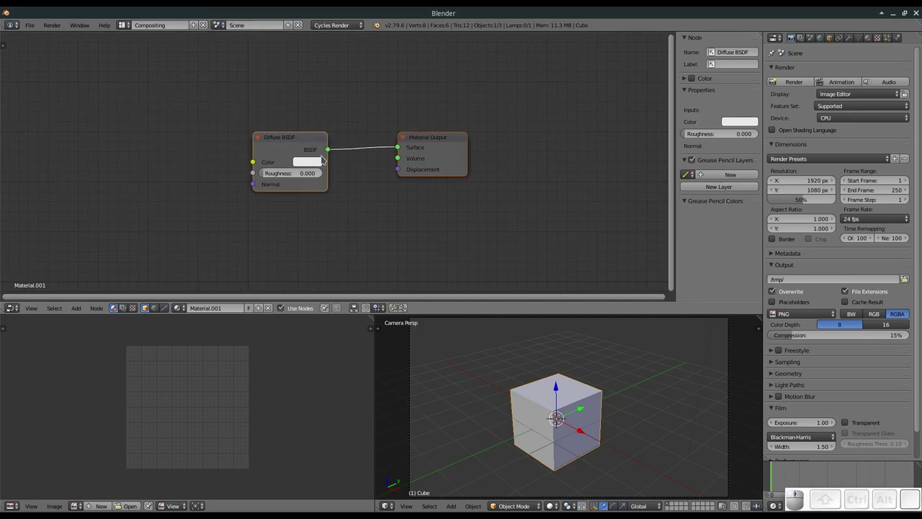
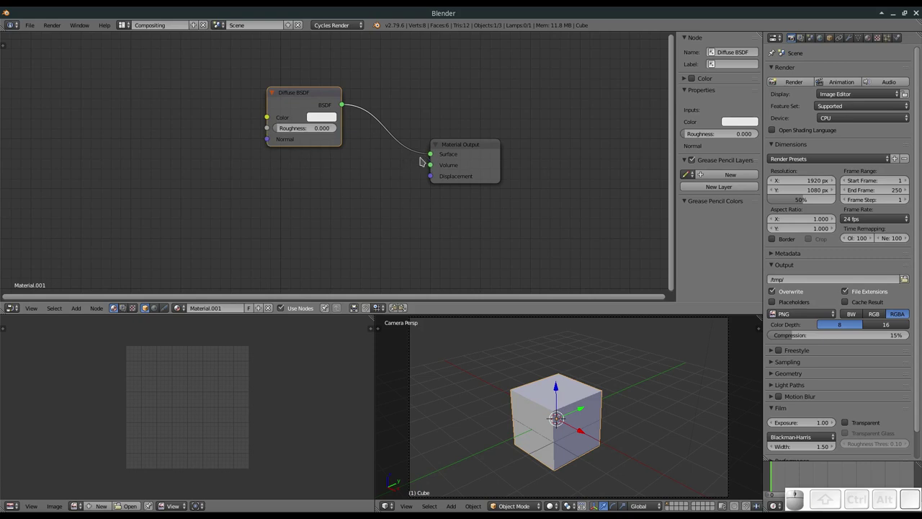
- Reposition the Diffuse BSDF node in the node editor beside the Material Output
left_click_drag(319, 97, 333, 97)
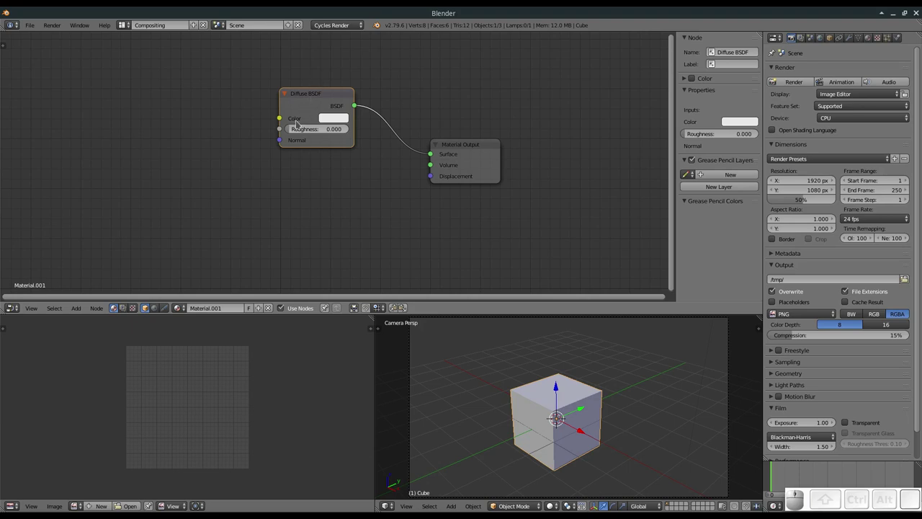
left_click_drag(320, 100, 299, 105)
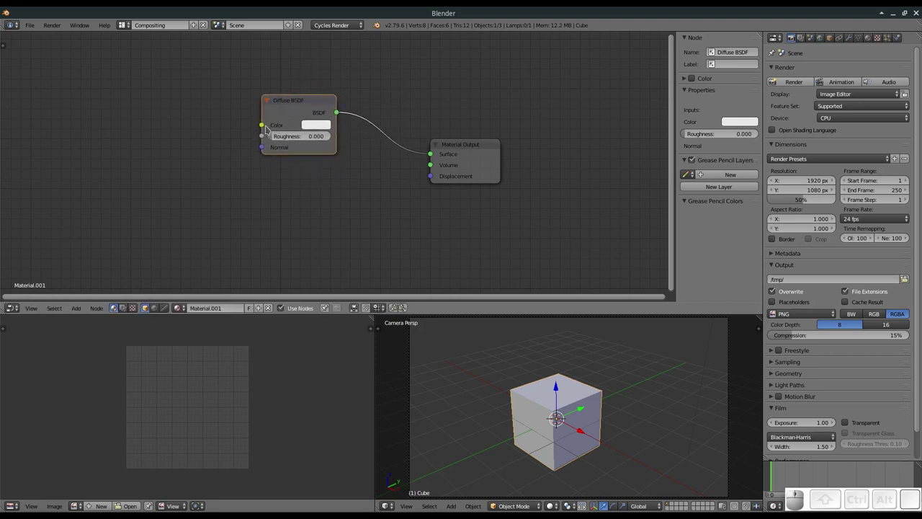
left_click_drag(264, 120, 203, 134)
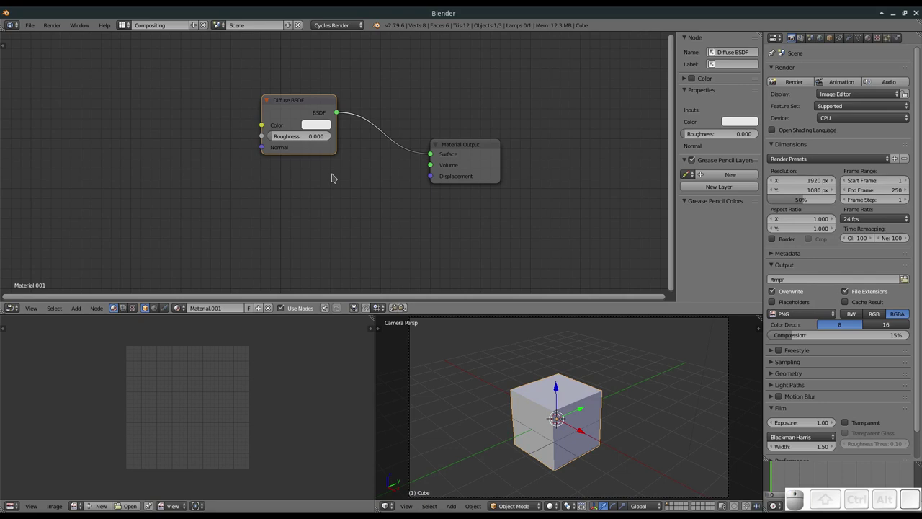
left_click(281, 122)
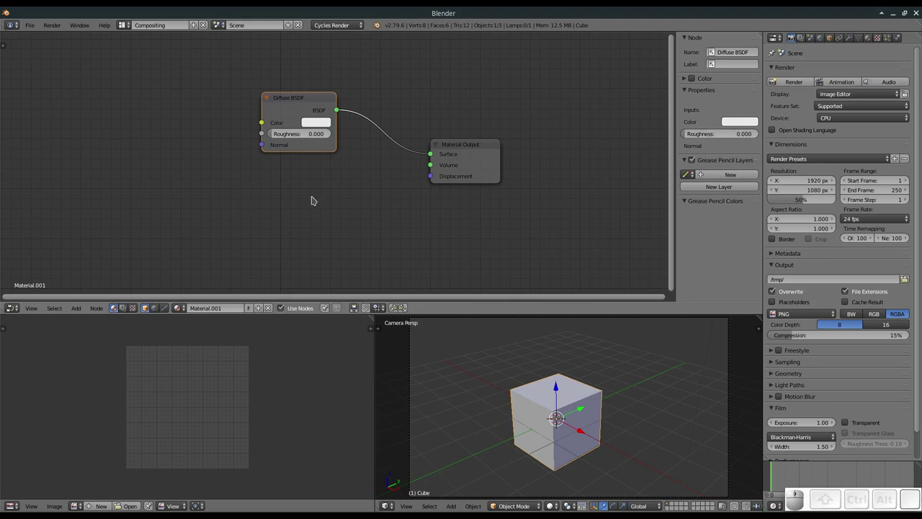
left_click_drag(268, 127, 234, 129)
left_click_drag(265, 127, 238, 122)
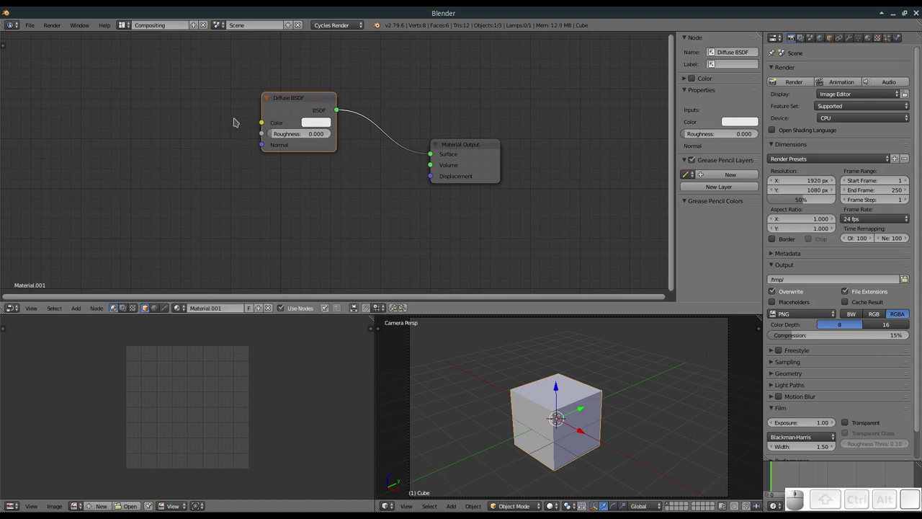
left_click_drag(263, 140, 169, 165)
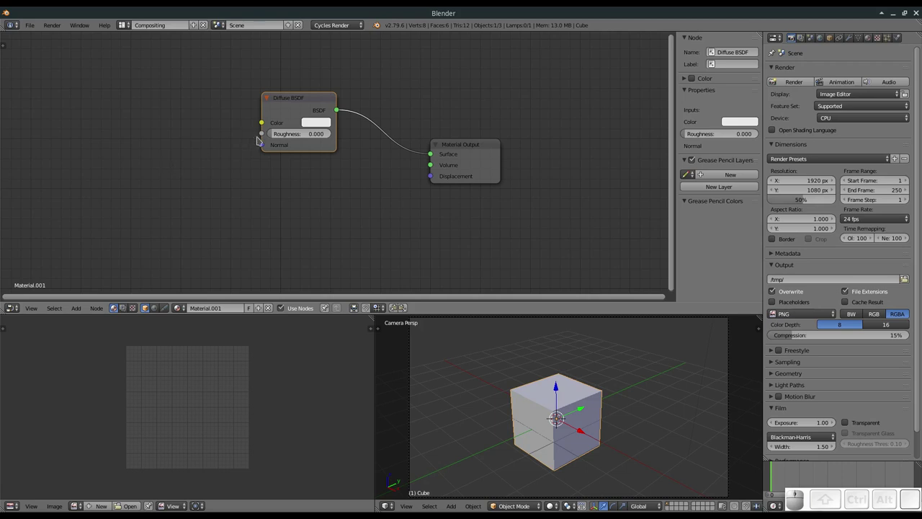
- Adjust the Diffuse BSDF's links so it stays connected to the Material Output's Surface input
left_click_drag(265, 139, 256, 142)
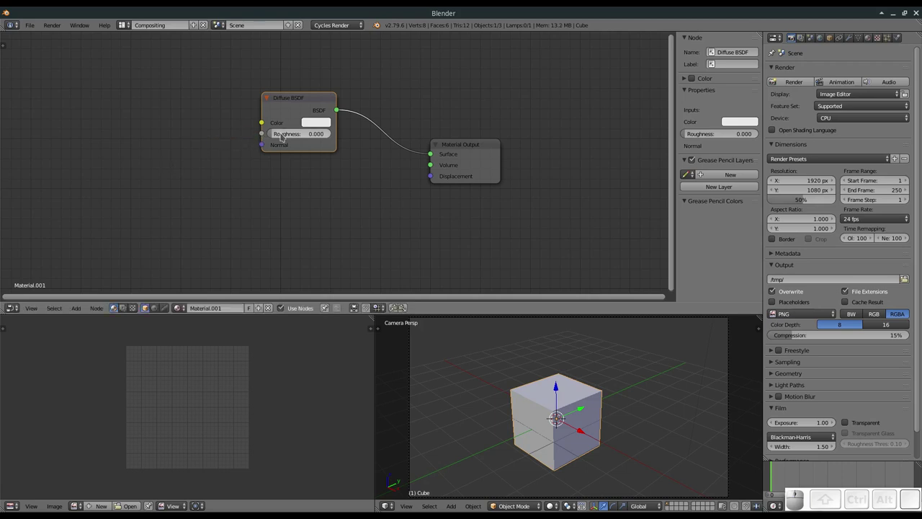
left_click(286, 139)
key("Escape")
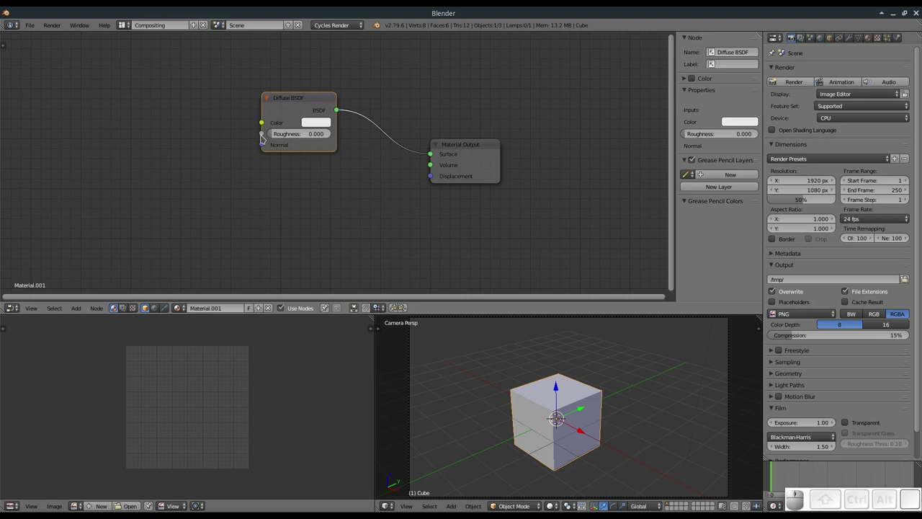
left_click_drag(266, 141, 227, 139)
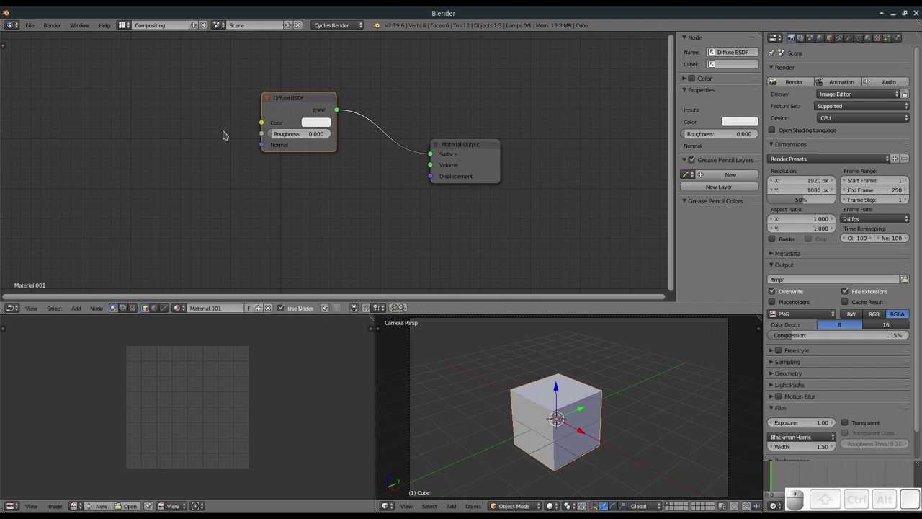
left_click_drag(267, 139, 202, 105)
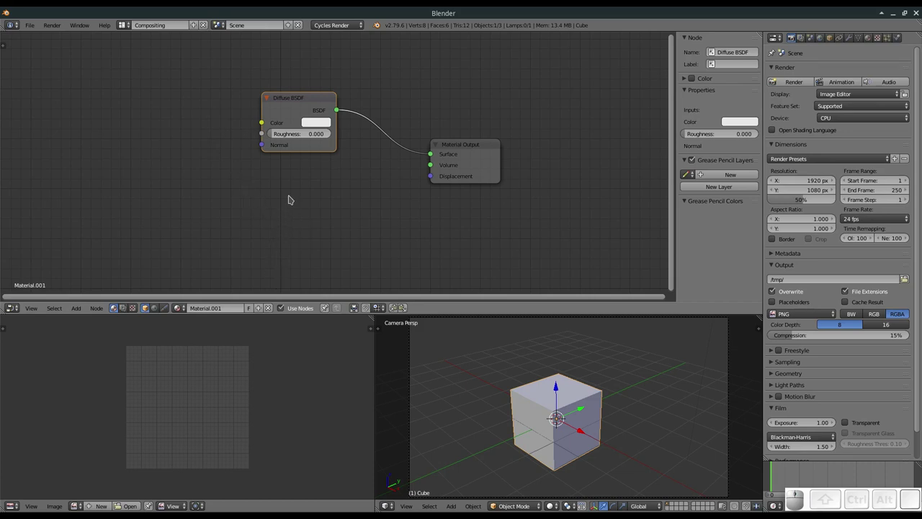
left_click_drag(265, 150, 412, 180)
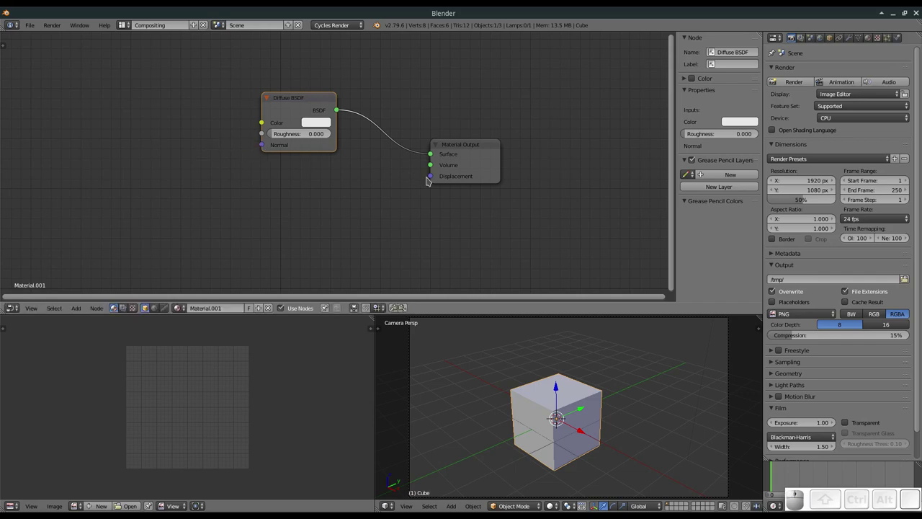
left_click_drag(436, 185, 305, 206)
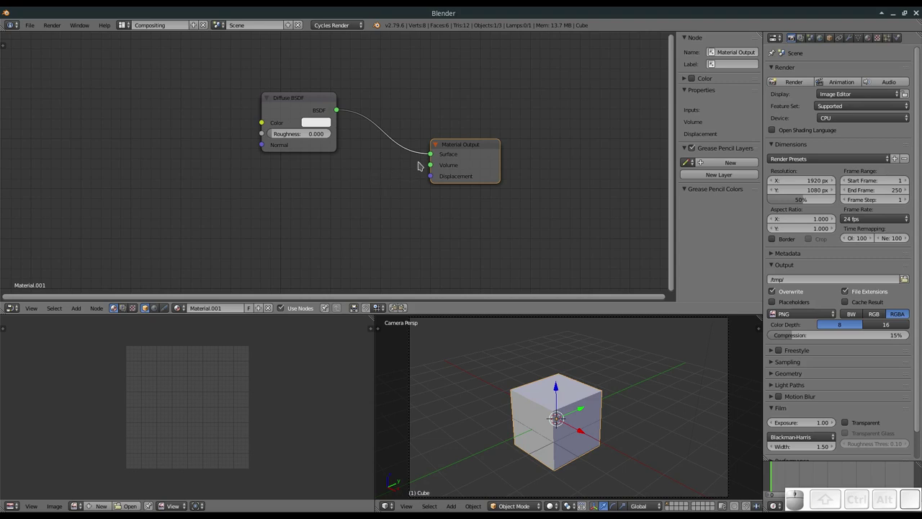
- Show rendered shading and tint the Diffuse BSDF colour light green before adding a new shader node
left_click_drag(326, 104, 291, 103)
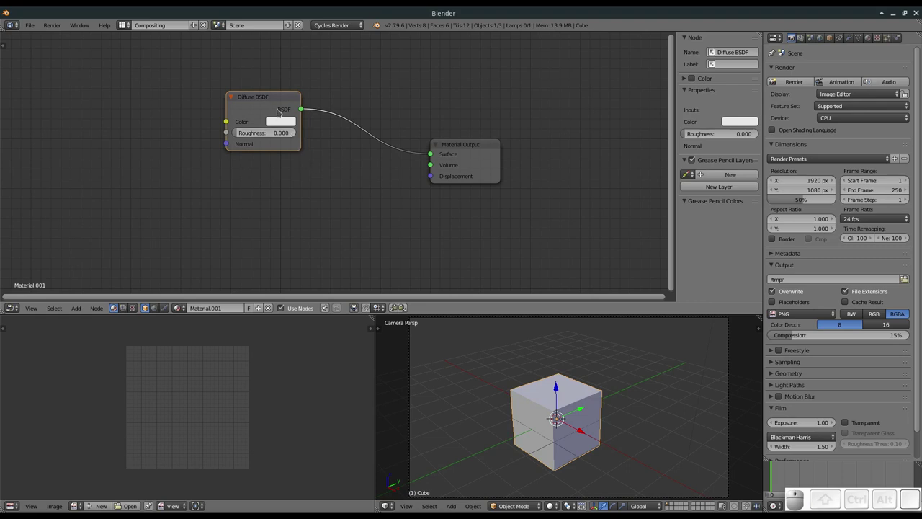
left_click_drag(288, 99, 253, 119)
key("shift+z")
left_click(248, 121)
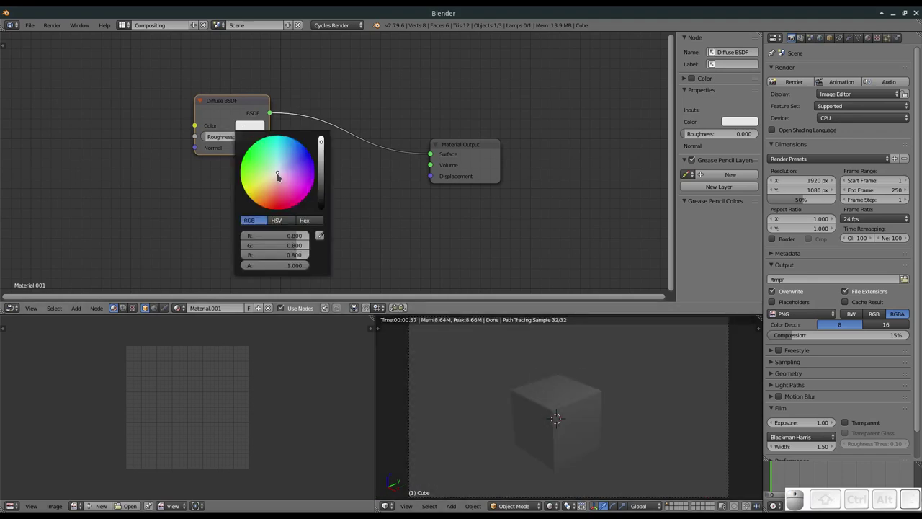
left_click(286, 191)
left_click(309, 166)
left_click_drag(275, 153, 295, 162)
left_click(376, 116)
key("shift+a")
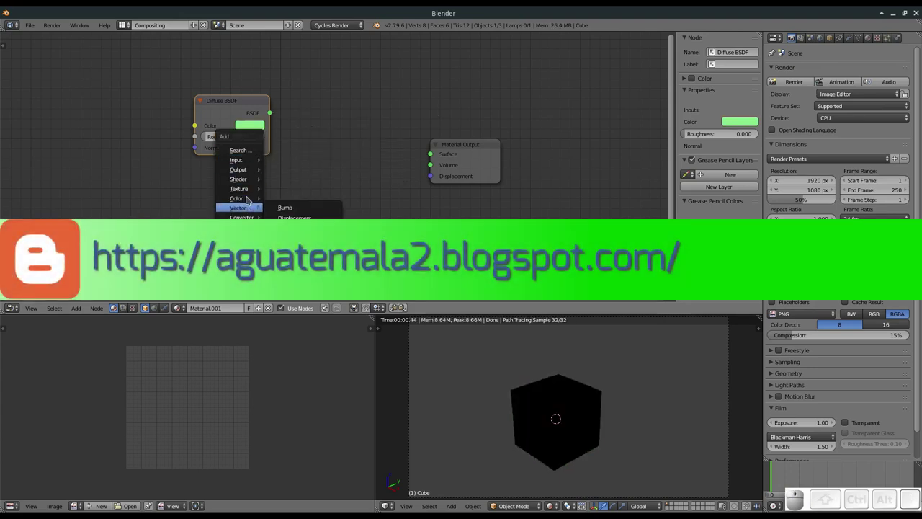
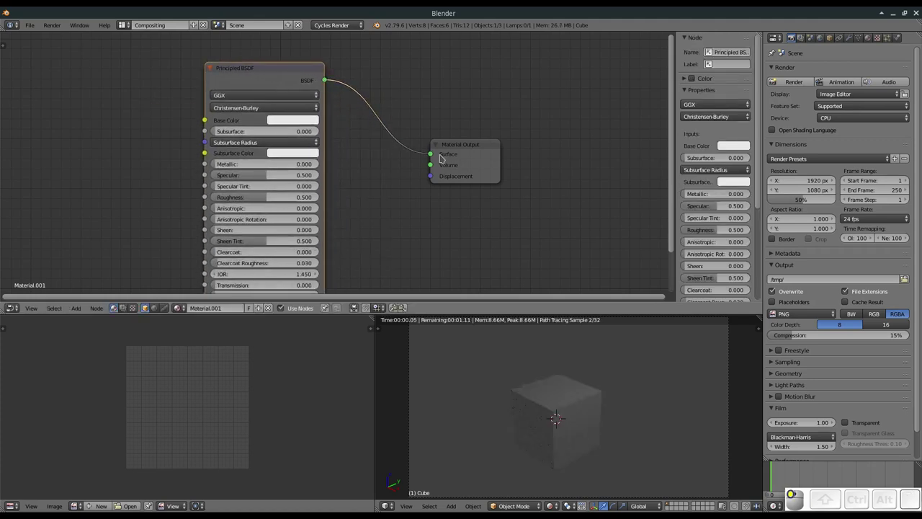
- Make the Principled BSDF base colour orange and copy it onto the subsurface colour
left_click(288, 116)
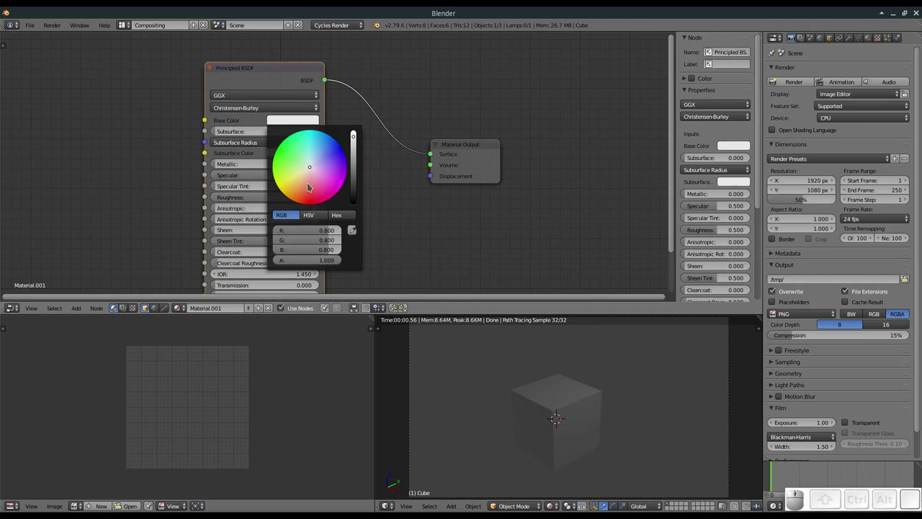
left_click(301, 181)
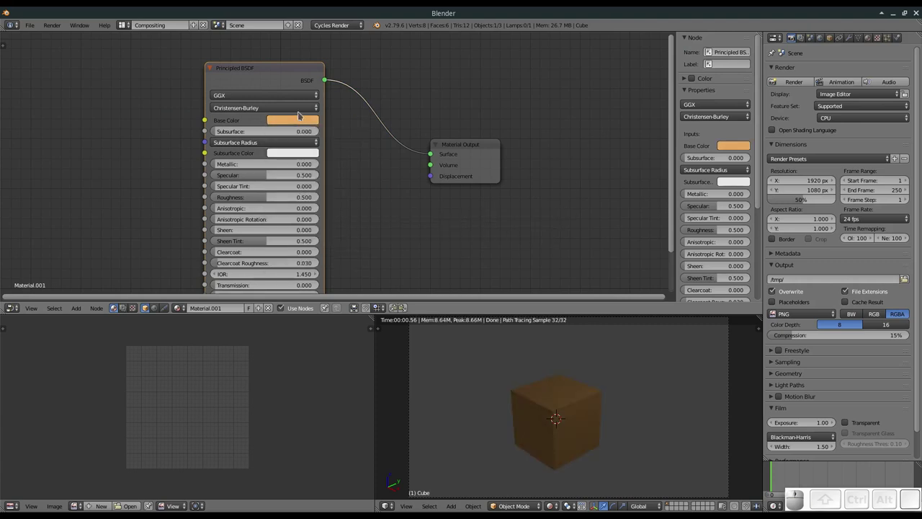
key("ctrl+c")
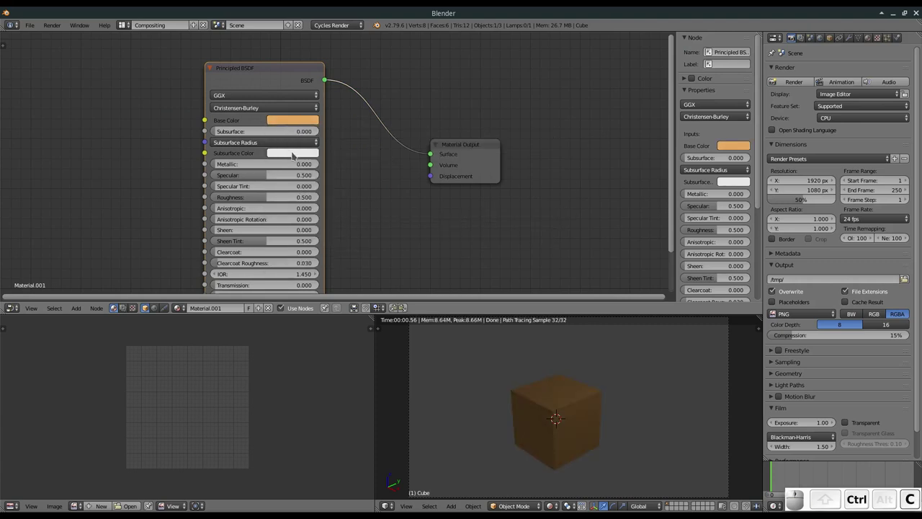
key("ctrl+v")
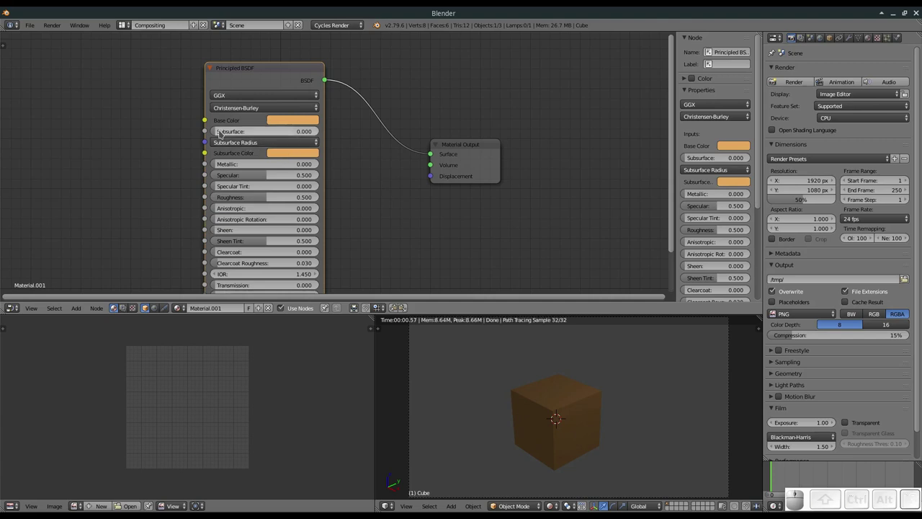
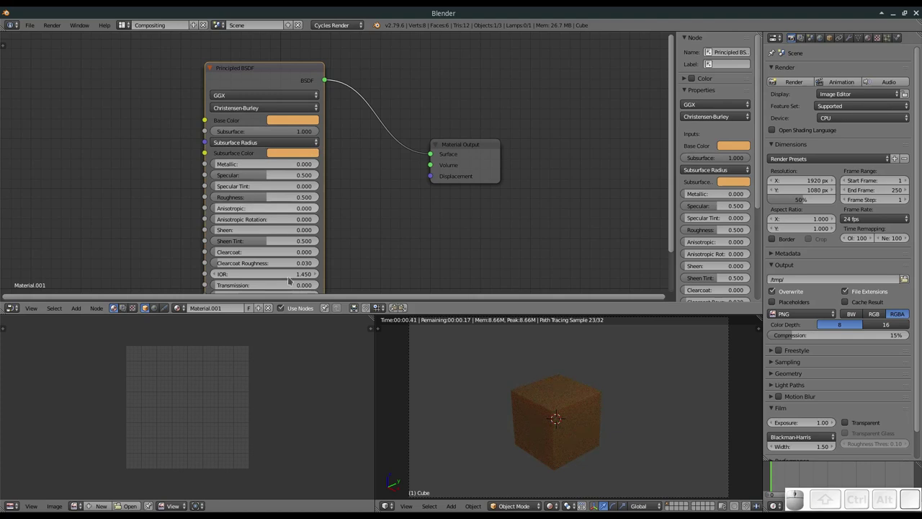
scroll("up", 3)
middle_click(557, 410)
left_click(558, 421)
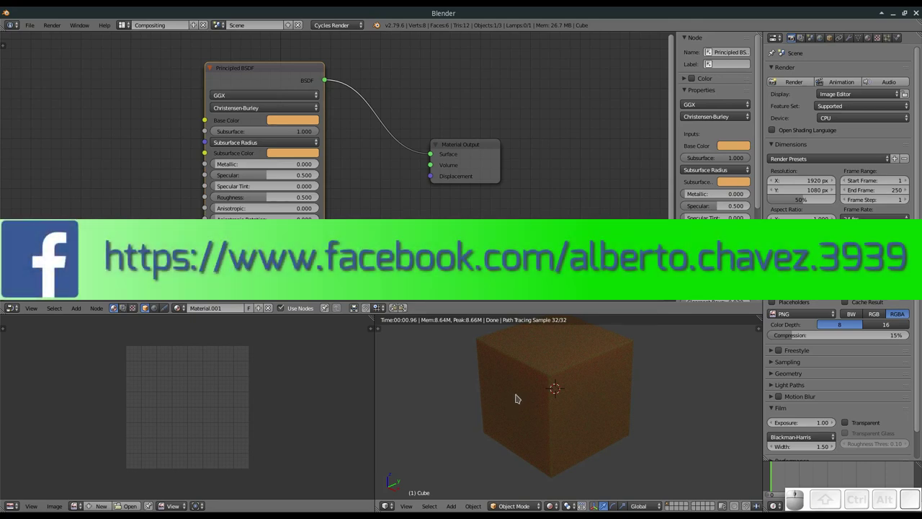
scroll("down", 3)
scroll("down", 3)
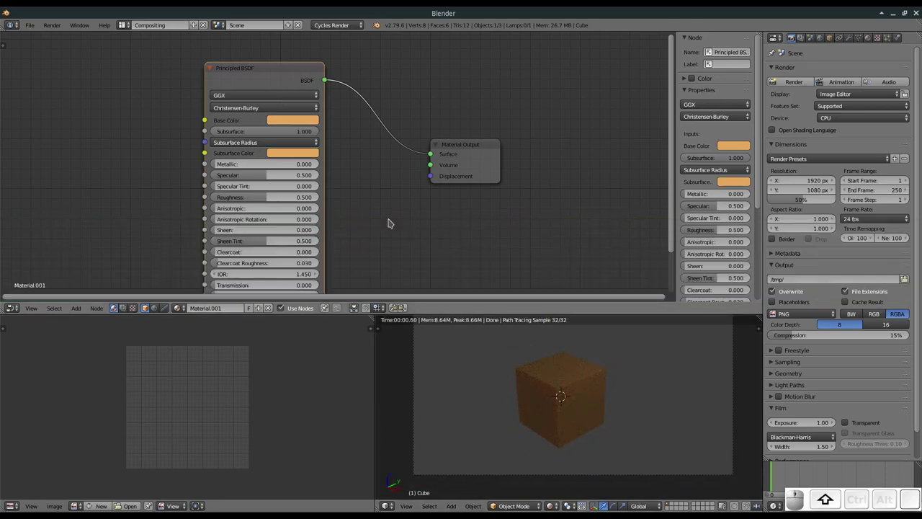
- Return the viewport to solid shading and pan to show the whole Principled node
key("shift+z")
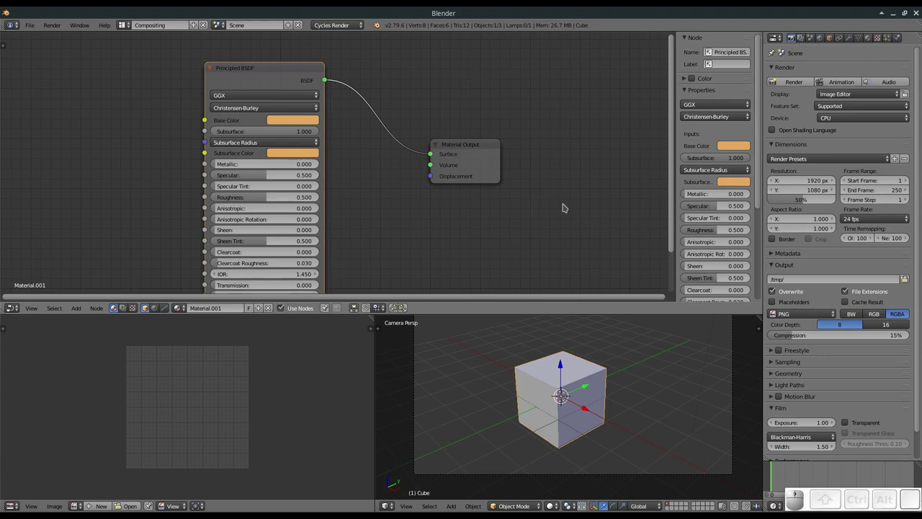
scroll("down", 3)
middle_click(421, 270)
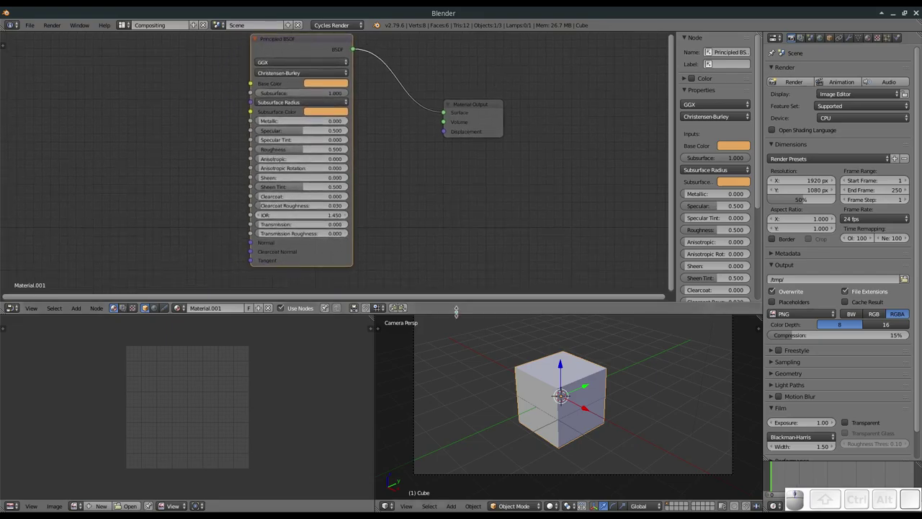